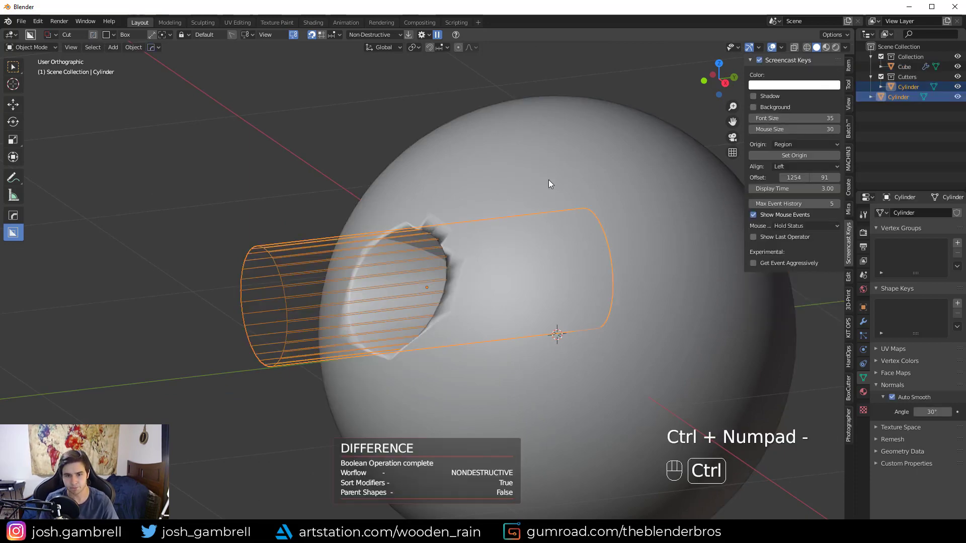
Step: Move the cylinder cutter so it passes through the sphere
{"action": "left_click_drag", "start_coordinate": [473, 286], "coordinate": [523, 284]}
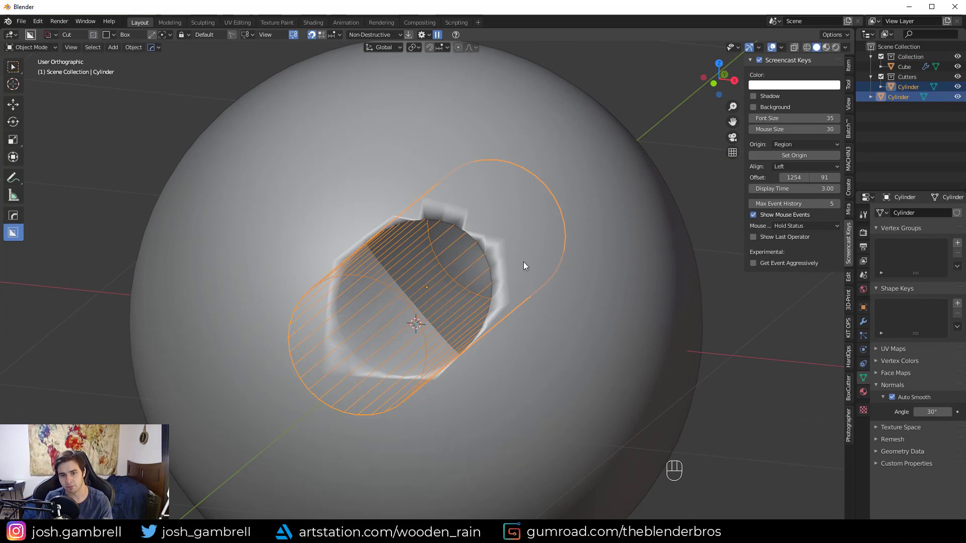
{"action": "key", "text": "ctrl+z"}
{"action": "left_click", "coordinate": [489, 257]}
{"action": "middle_click", "coordinate": [506, 272]}
{"action": "key", "text": "g"}
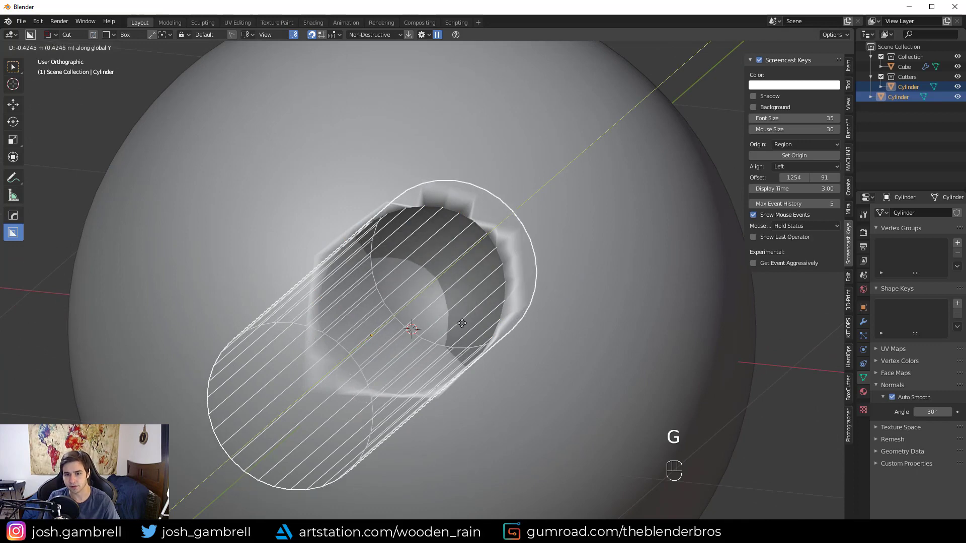
{"action": "left_click", "coordinate": [554, 294]}
{"action": "left_click", "coordinate": [592, 220]}
{"action": "left_click", "coordinate": [641, 260]}
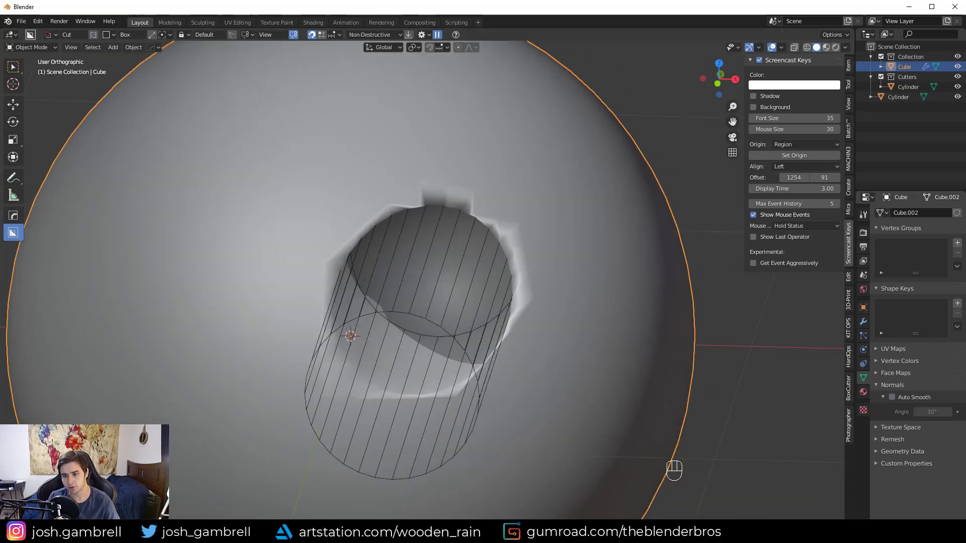
Step: Rotate the cutter into position and check the sphere's Boolean modifier
{"action": "middle_click", "coordinate": [578, 261]}
{"action": "left_click_drag", "start_coordinate": [492, 282], "coordinate": [516, 259]}
{"action": "middle_click", "coordinate": [451, 267]}
{"action": "left_click", "coordinate": [428, 278]}
{"action": "left_click", "coordinate": [531, 287]}
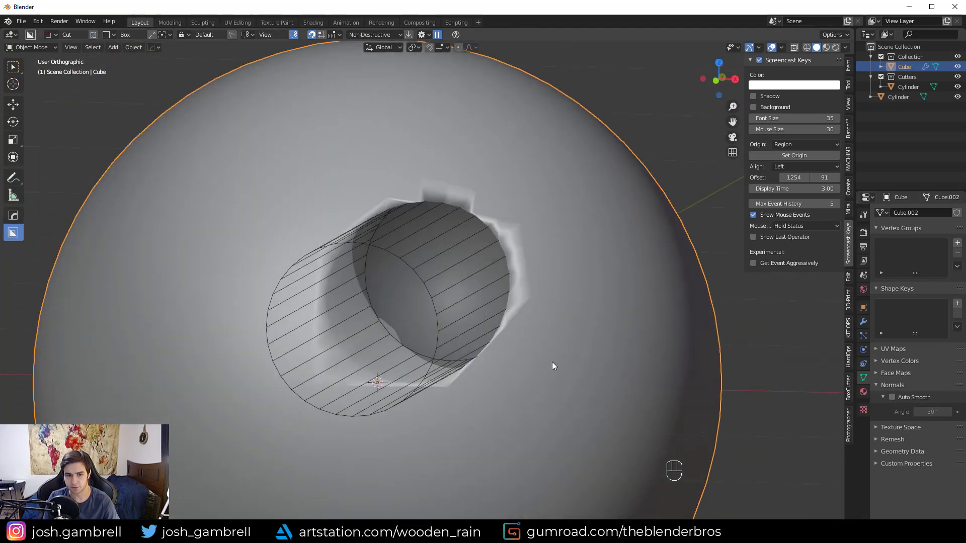
{"action": "left_click", "coordinate": [893, 397]}
{"action": "left_click_drag", "start_coordinate": [433, 310], "coordinate": [446, 315]}
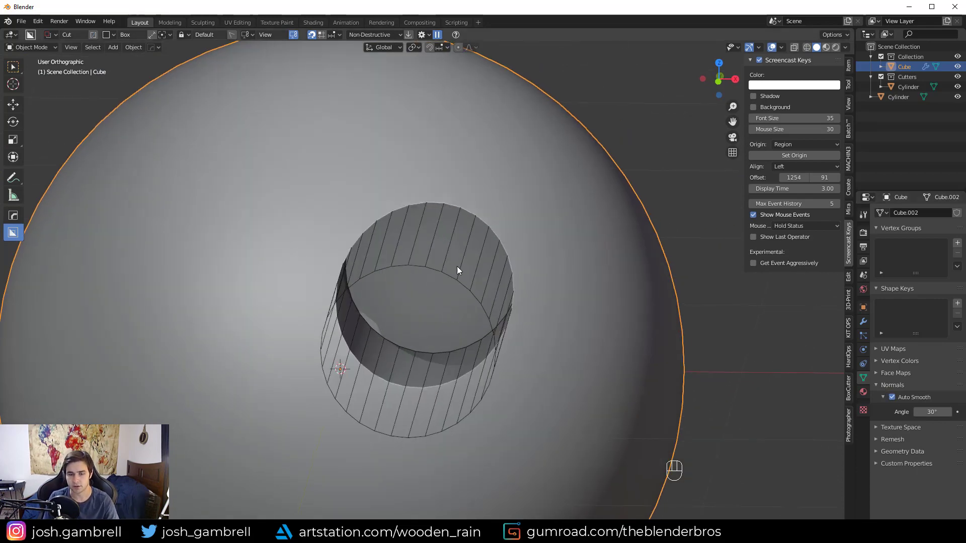
Step: Verify the mesh in Edit Mode and apply the Boolean modifier
{"action": "key", "text": "Tab"}
{"action": "key", "text": "Tab"}
{"action": "left_click_drag", "start_coordinate": [866, 321], "coordinate": [887, 298]}
{"action": "left_click", "coordinate": [878, 251]}
{"action": "left_click", "coordinate": [895, 269]}
Step: Delete the cylinder cutter, leaving a clean round hole in the sphere
{"action": "left_click", "coordinate": [428, 278]}
{"action": "left_click", "coordinate": [434, 271]}
{"action": "key", "text": "Delete"}
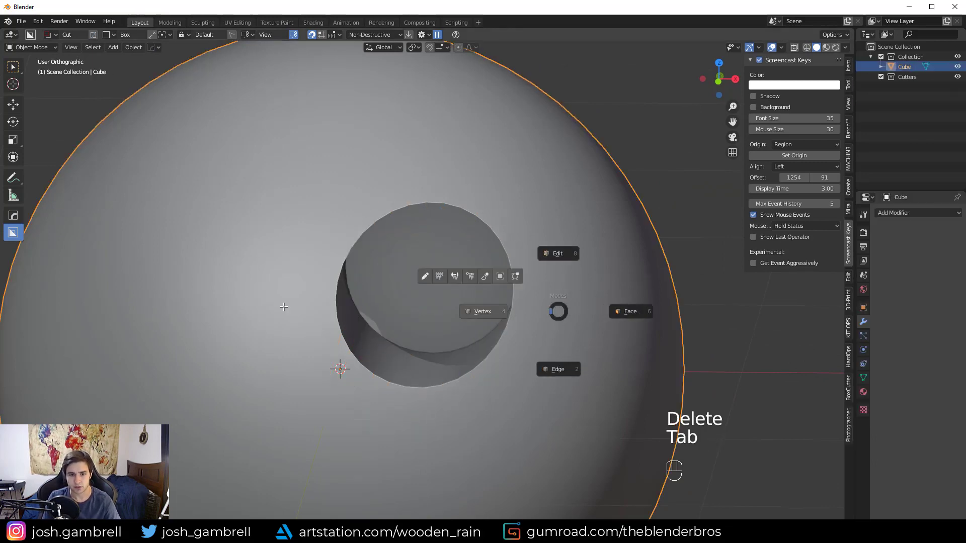
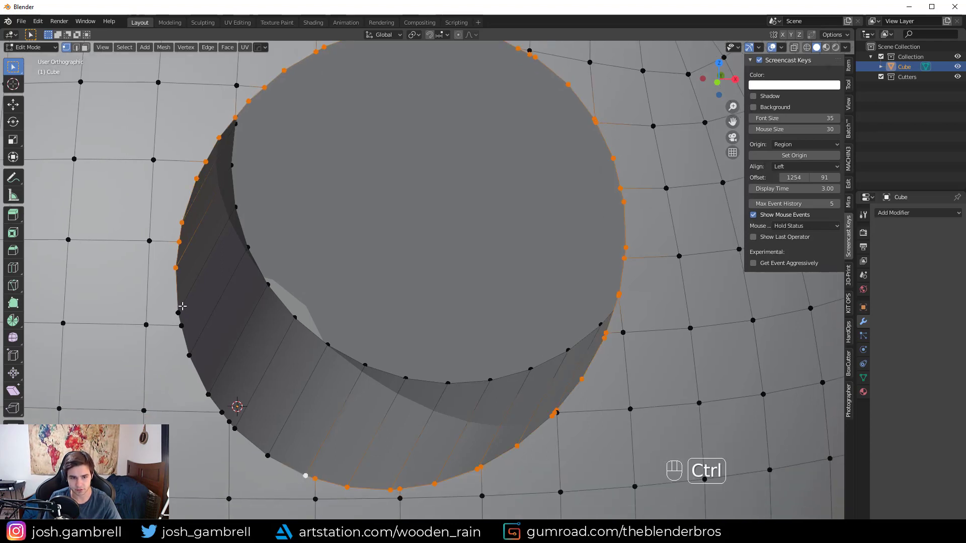
{"action": "key", "text": "y"}
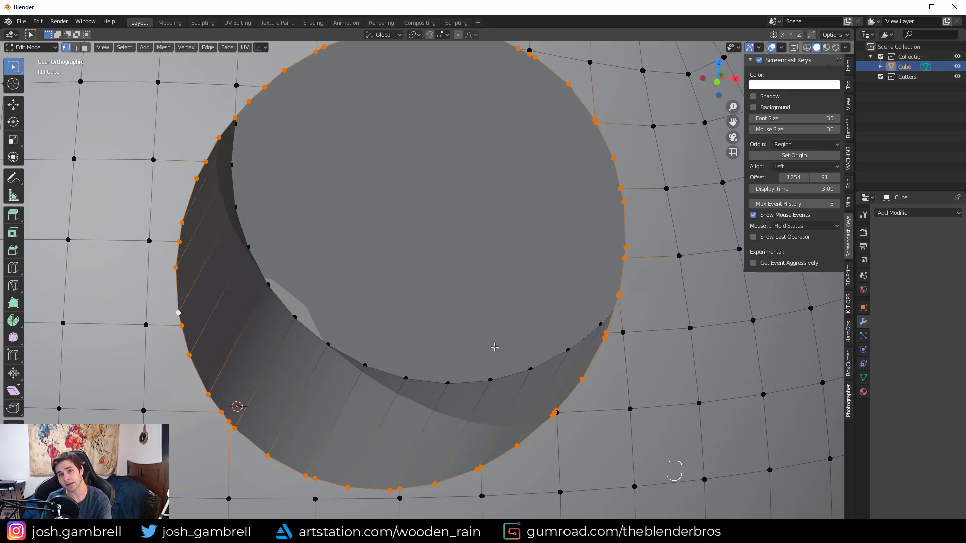
{"action": "left_click", "coordinate": [307, 354]}
{"action": "middle_click", "coordinate": [310, 353]}
{"action": "key", "text": "alt+a"}
{"action": "middle_click", "coordinate": [381, 304]}
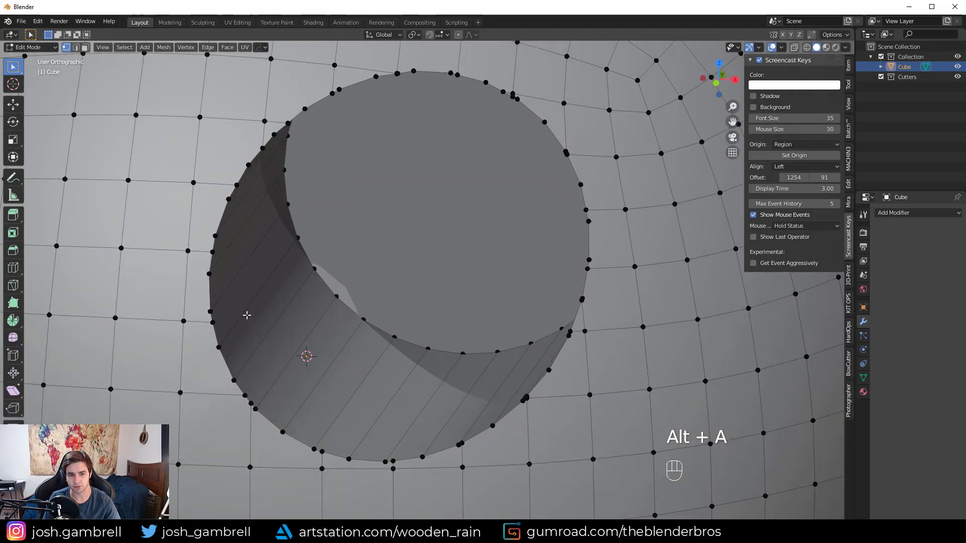
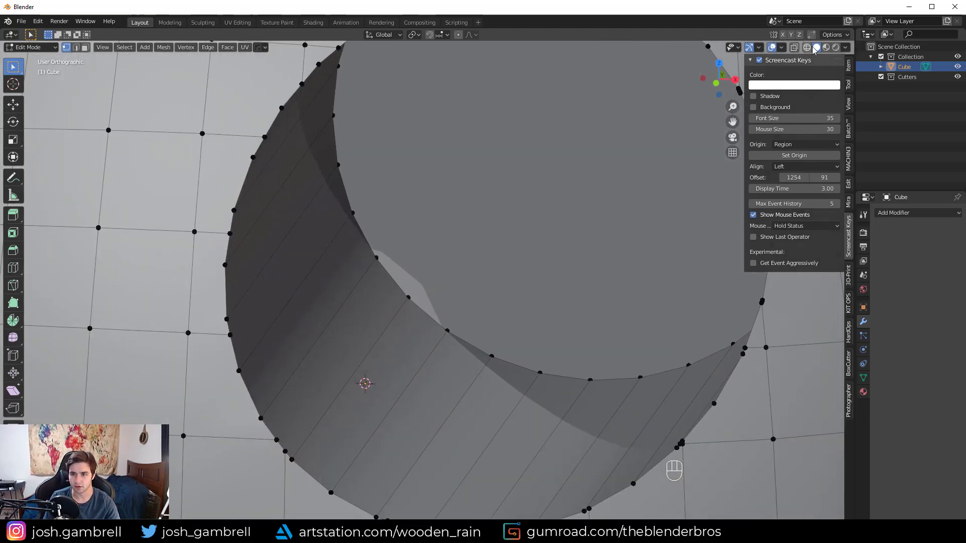
{"action": "left_click", "coordinate": [816, 37]}
{"action": "key", "text": "g"}
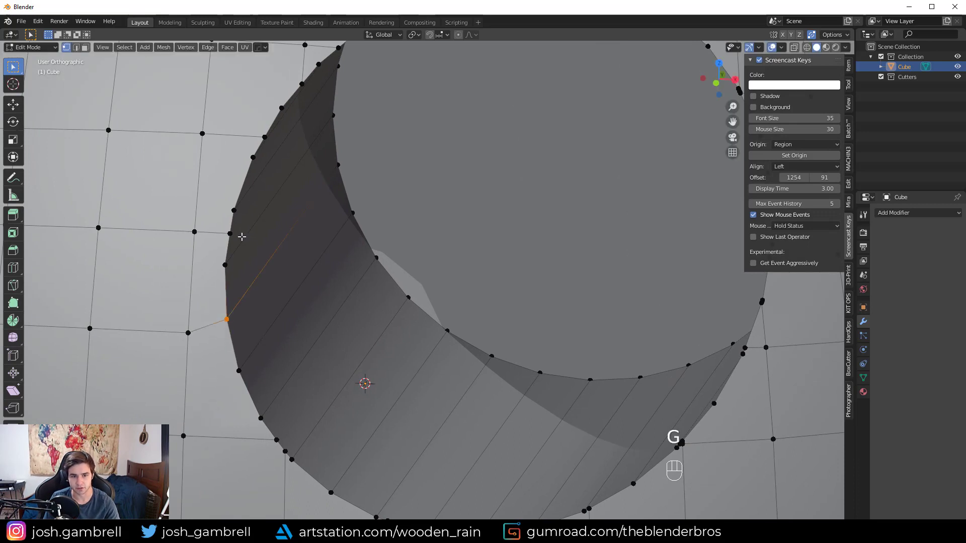
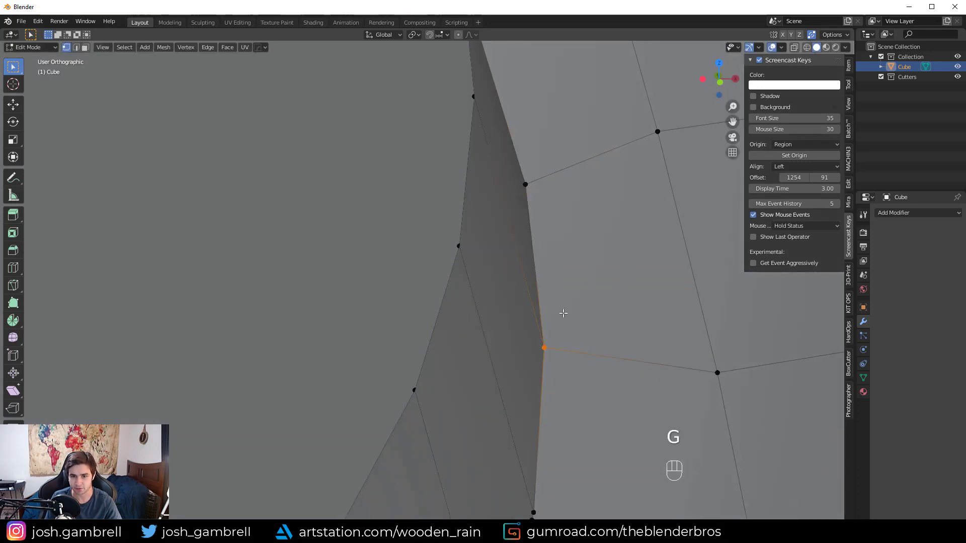
{"action": "left_click_drag", "start_coordinate": [507, 264], "coordinate": [494, 178]}
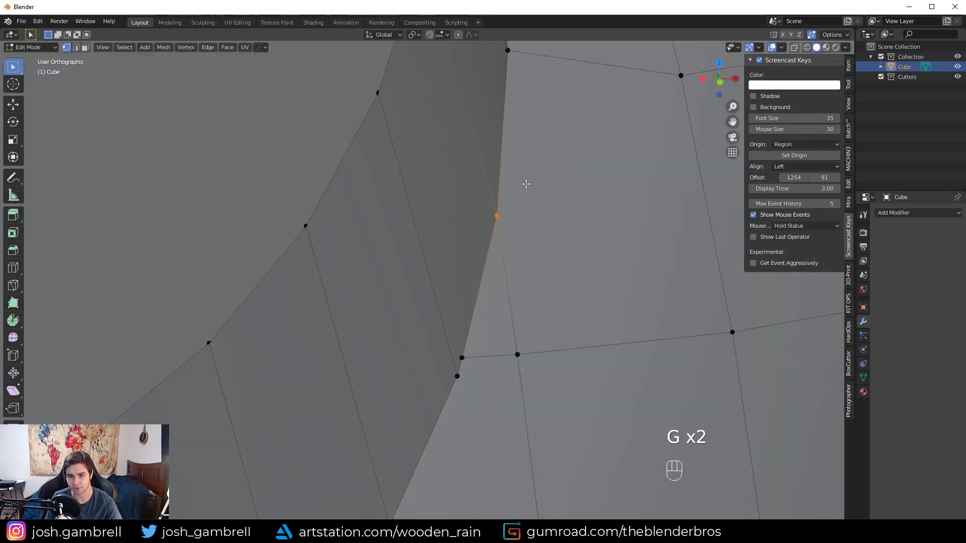
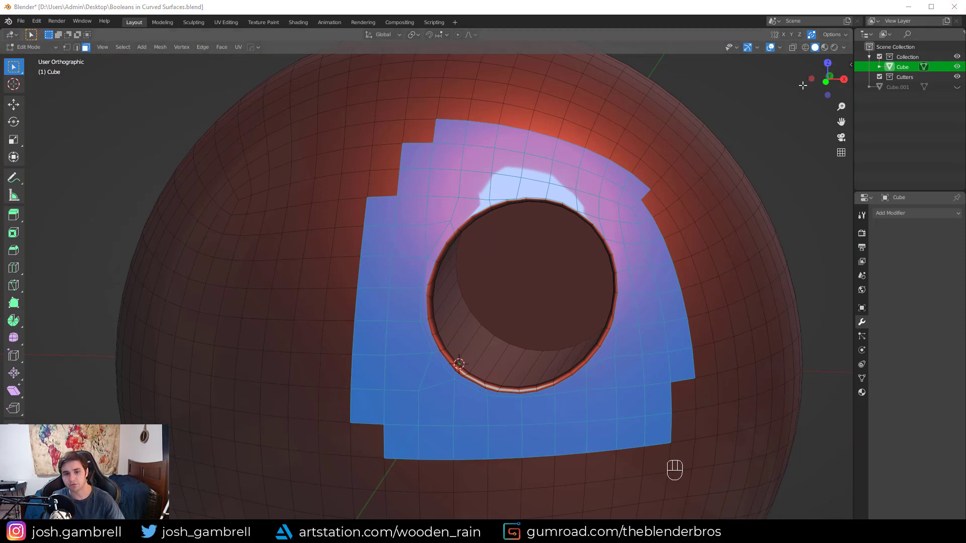
Step: Assign the selected faces around the hole to a new vertex group named Group
{"action": "left_click", "coordinate": [864, 380]}
{"action": "left_click", "coordinate": [958, 245]}
{"action": "left_click_drag", "start_coordinate": [889, 310], "coordinate": [922, 308]}
{"action": "left_click_drag", "start_coordinate": [951, 309], "coordinate": [944, 307]}
{"action": "left_click_drag", "start_coordinate": [955, 307], "coordinate": [940, 307]}
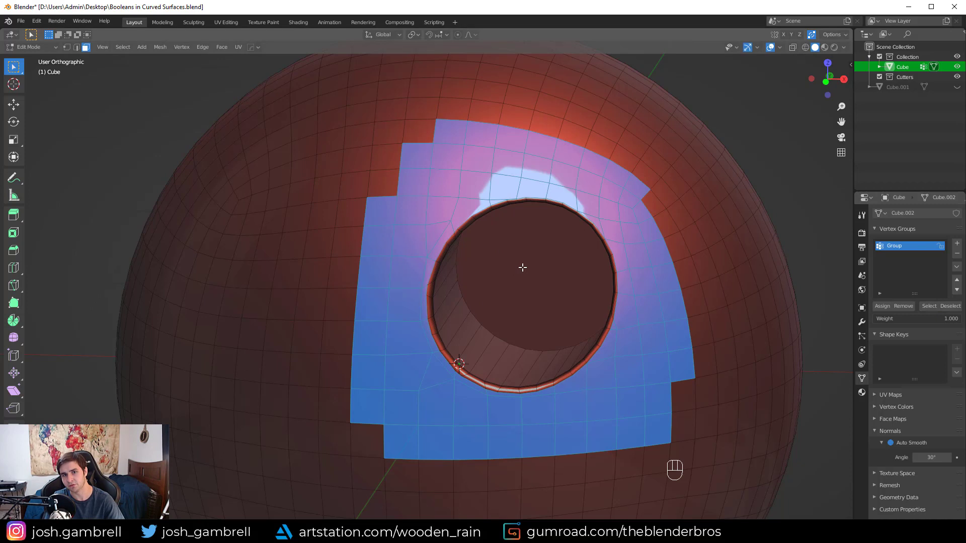
{"action": "left_click", "coordinate": [955, 304]}
Step: Add a Data Transfer modifier to the sphere with Cube.001 as its source object
{"action": "left_click_drag", "start_coordinate": [858, 327], "coordinate": [702, 238]}
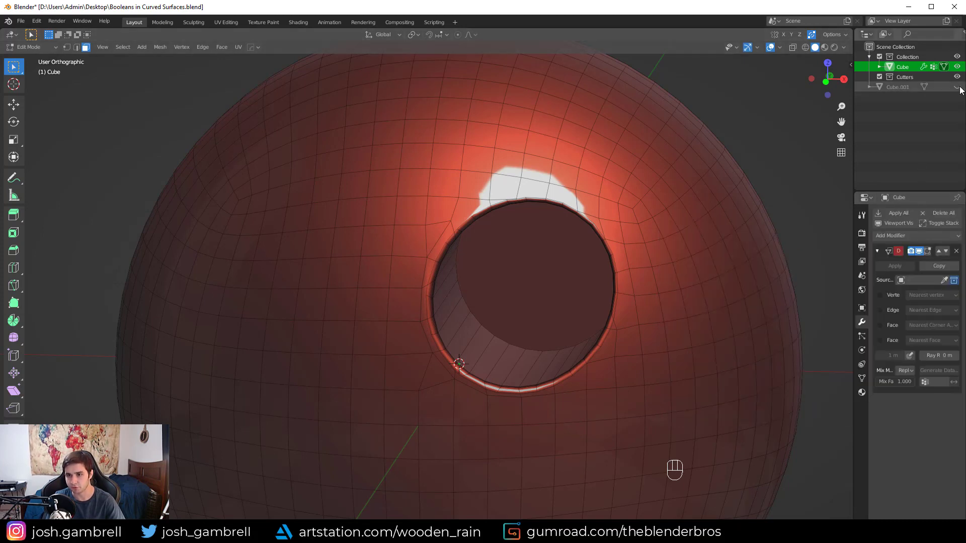
{"action": "left_click", "coordinate": [958, 89]}
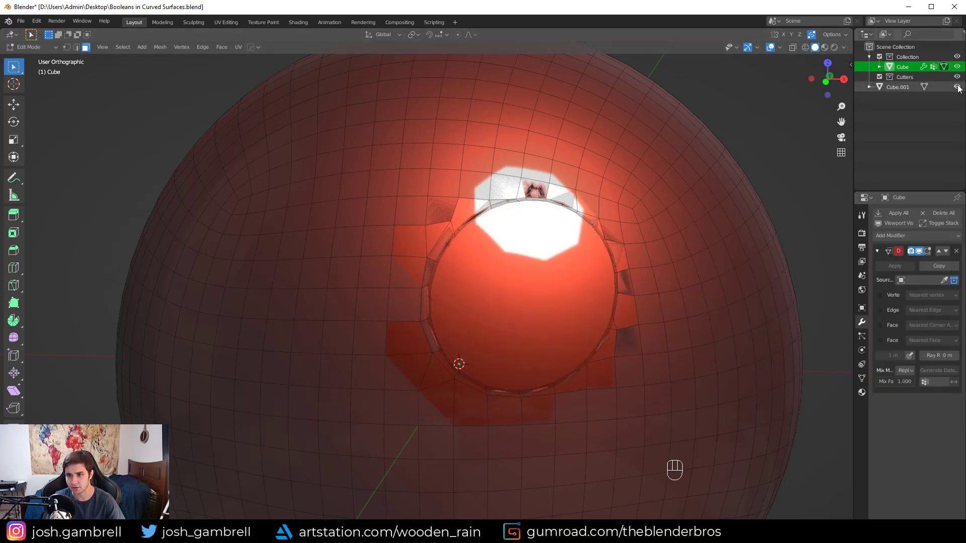
{"action": "left_click", "coordinate": [956, 89]}
{"action": "left_click", "coordinate": [919, 283]}
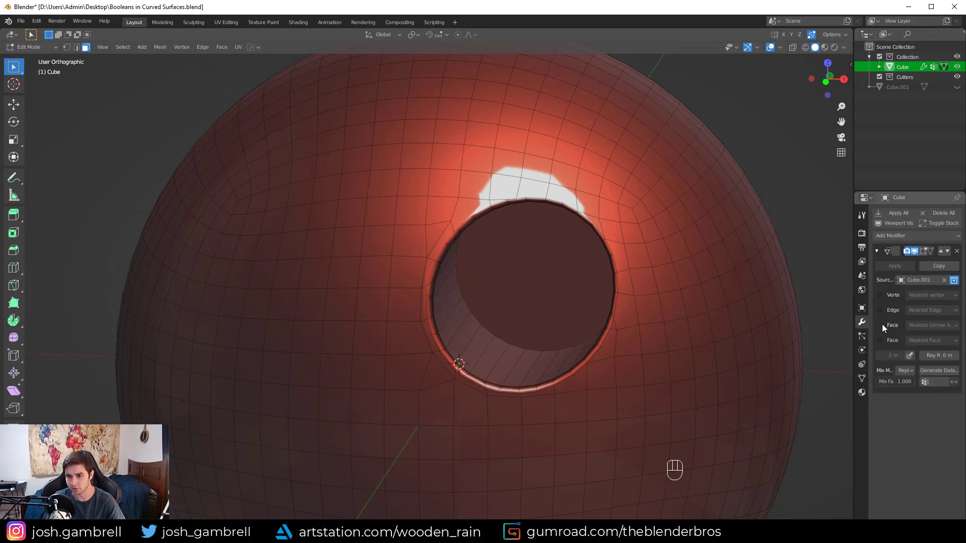
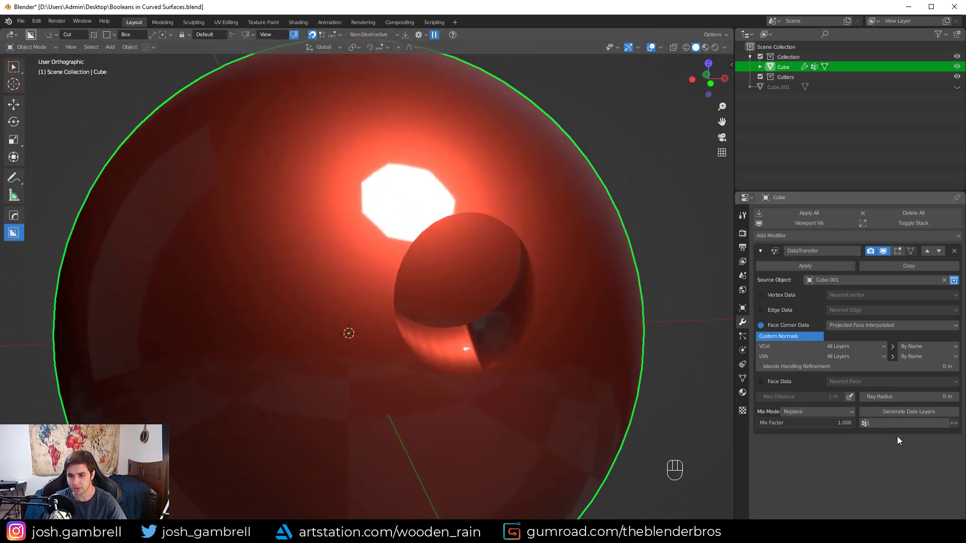
{"action": "left_click_drag", "start_coordinate": [880, 423], "coordinate": [874, 439]}
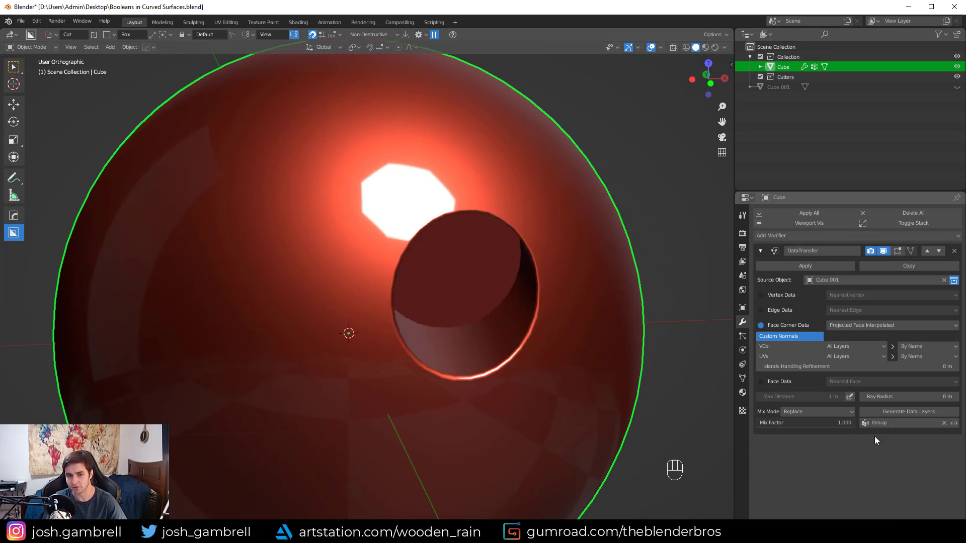
{"action": "left_click_drag", "start_coordinate": [575, 278], "coordinate": [559, 280]}
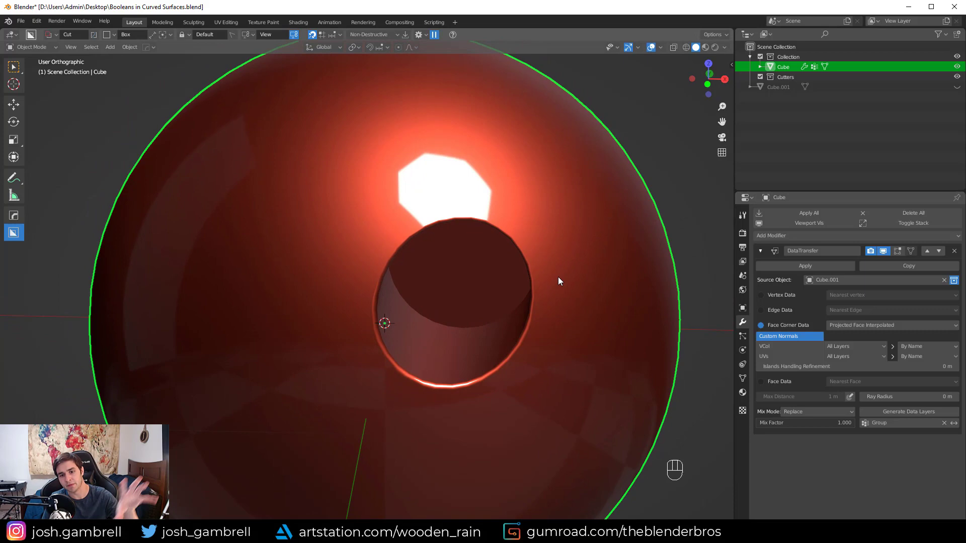
{"action": "left_click_drag", "start_coordinate": [590, 258], "coordinate": [506, 195]}
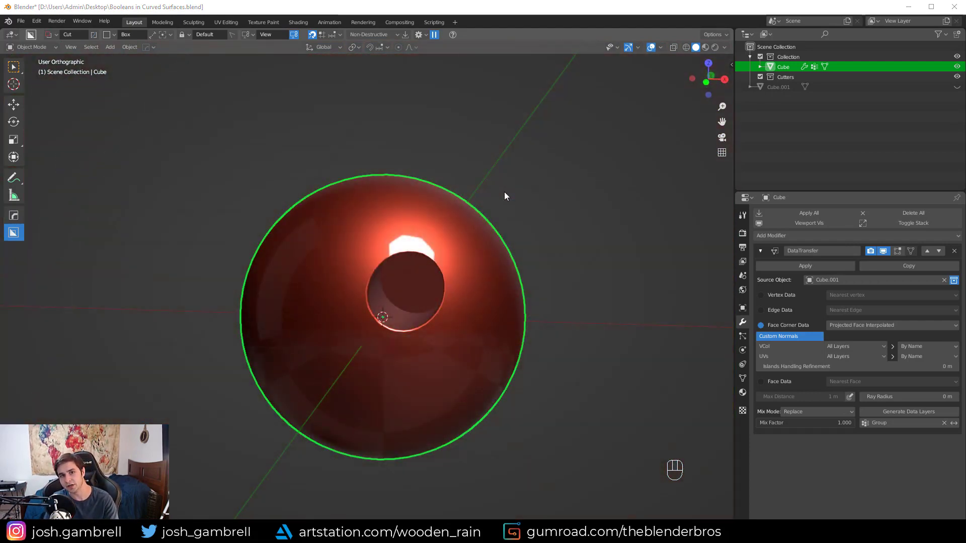
Step: Hide the finished red sphere objects Cube and Cube.001, clearing the viewport
{"action": "middle_click", "coordinate": [471, 199]}
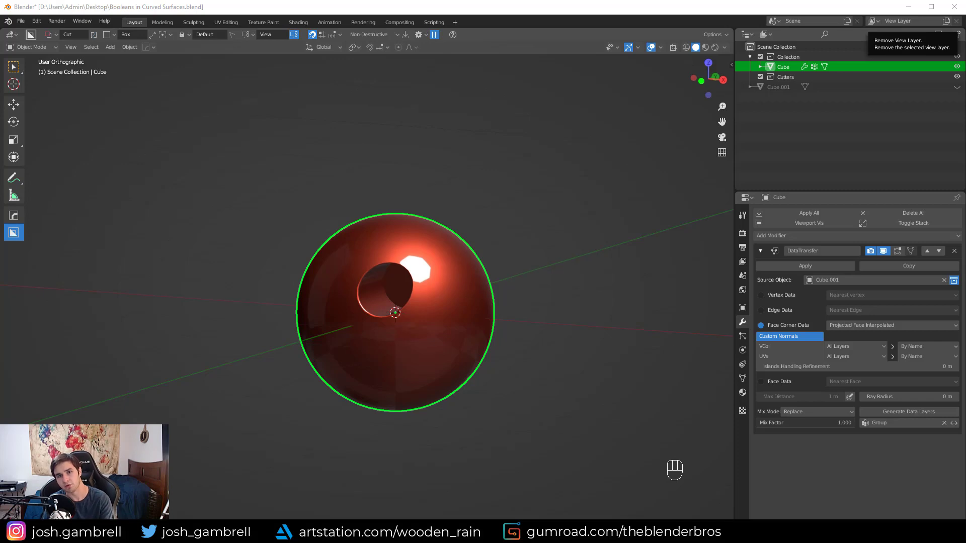
{"action": "key", "text": "Delete"}
{"action": "middle_click", "coordinate": [498, 230]}
{"action": "left_click_drag", "start_coordinate": [538, 253], "coordinate": [593, 264]}
{"action": "middle_click", "coordinate": [550, 261]}
{"action": "left_click_drag", "start_coordinate": [814, 48], "coordinate": [557, 195]}
{"action": "left_click_drag", "start_coordinate": [553, 206], "coordinate": [584, 231]}
Step: Add a new cube and round it into a grey sphere with a Subdivision Surface modifier (Ctrl+3)
{"action": "key", "text": "shift+a"}
{"action": "left_click", "coordinate": [568, 242]}
{"action": "middle_click", "coordinate": [568, 231]}
{"action": "key", "text": "ctrl+3"}
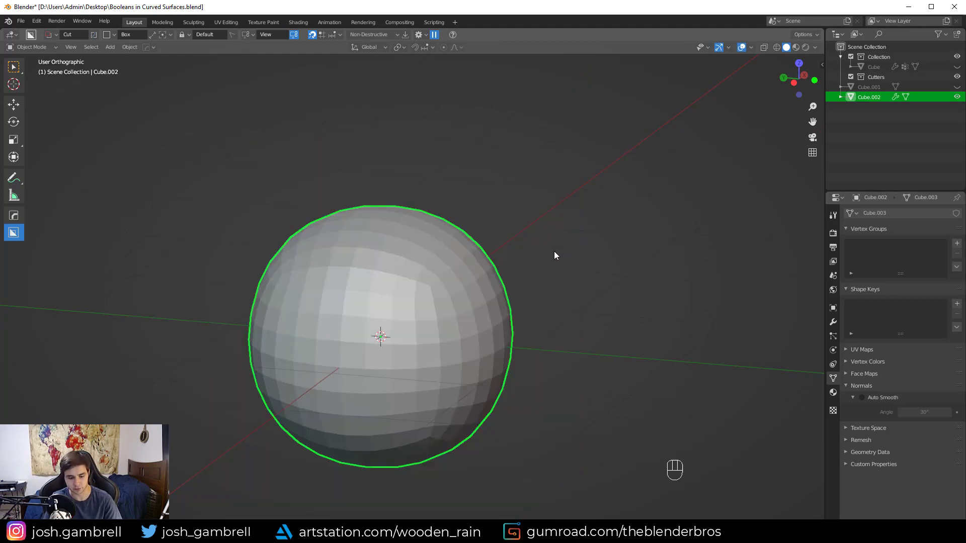
{"action": "key", "text": "ctrl+3"}
{"action": "left_click_drag", "start_coordinate": [832, 327], "coordinate": [848, 314]}
{"action": "left_click_drag", "start_coordinate": [560, 250], "coordinate": [585, 256]}
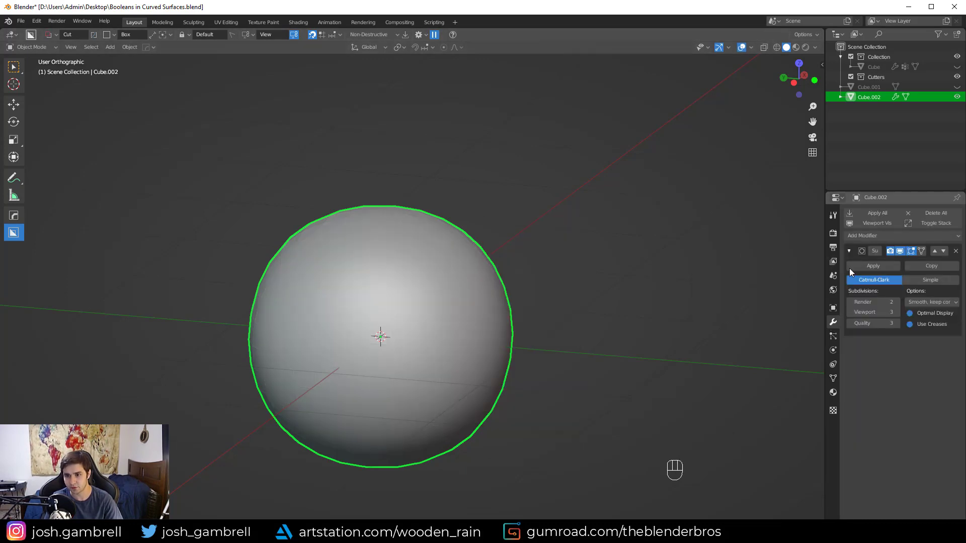
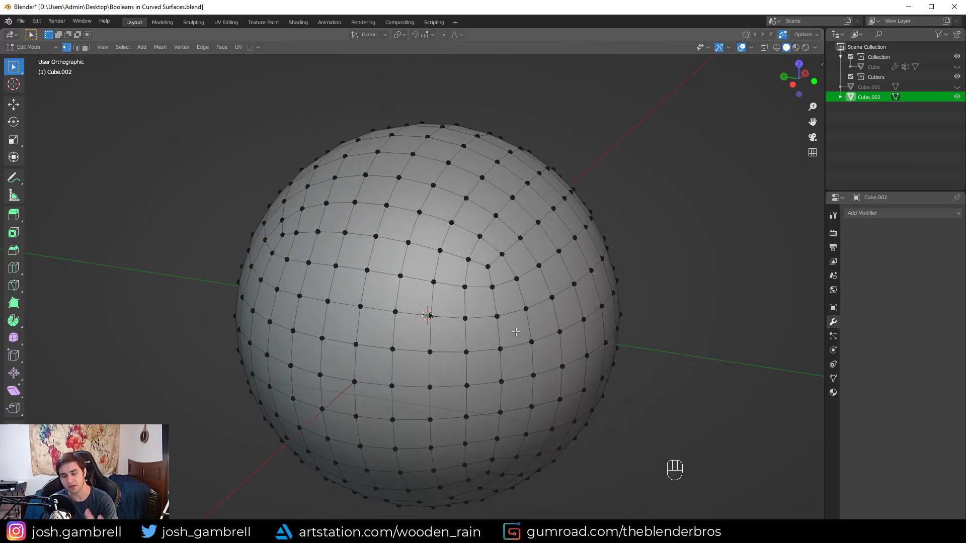
Step: Check the sphere's mesh in Edit Mode from front view, then add a cylinder
{"action": "key", "text": "KP_1"}
{"action": "key", "text": "Tab"}
{"action": "left_click_drag", "start_coordinate": [601, 313], "coordinate": [424, 305]}
{"action": "key", "text": "shift+a"}
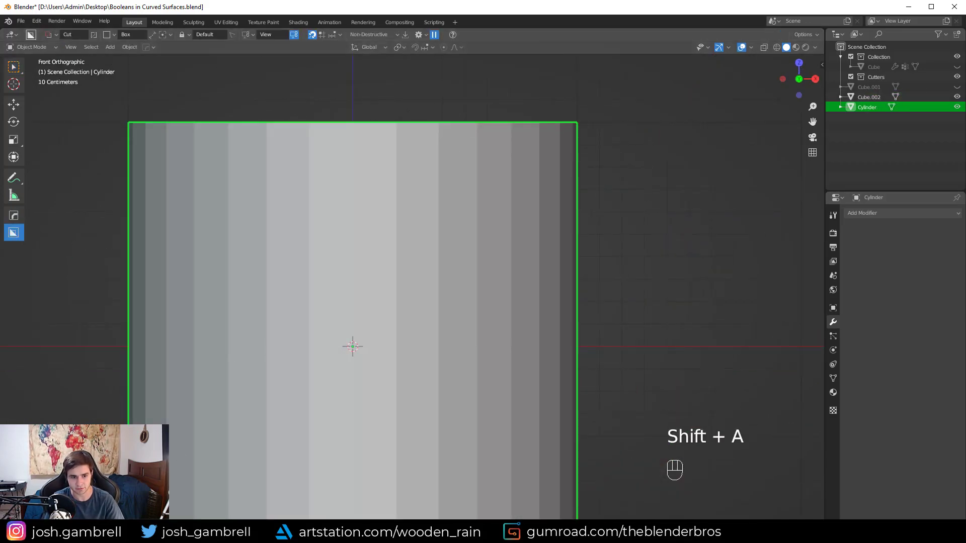
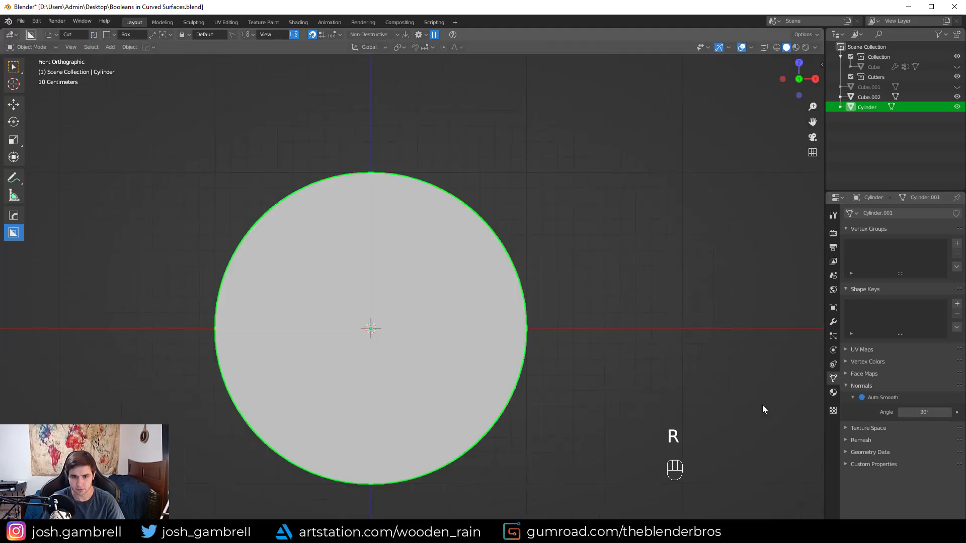
Step: Scale the cylinder down to a small cutter and move it over the sphere's upper right
{"action": "key", "text": "s"}
{"action": "key", "text": "g"}
{"action": "key", "text": "s"}
{"action": "left_click_drag", "start_coordinate": [544, 325], "coordinate": [491, 337]}
{"action": "key", "text": "g"}
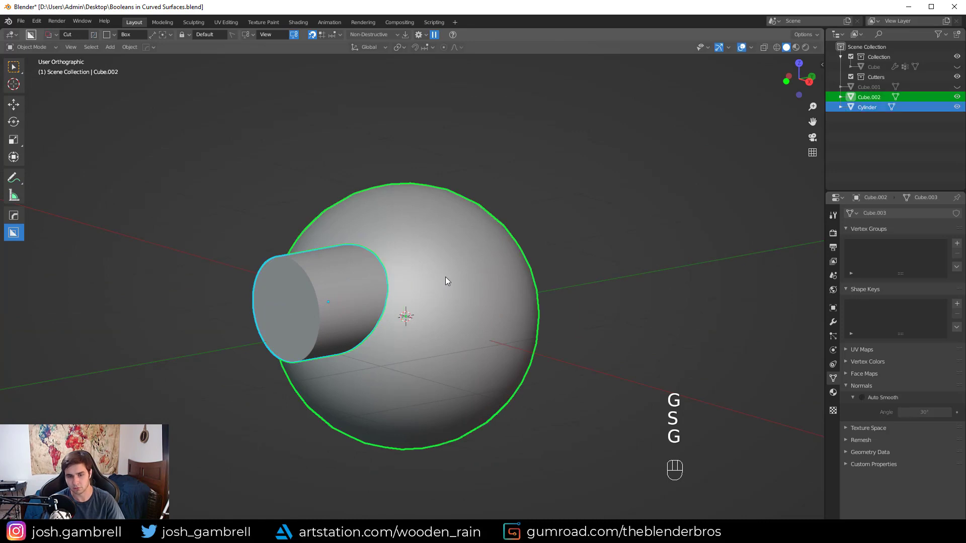
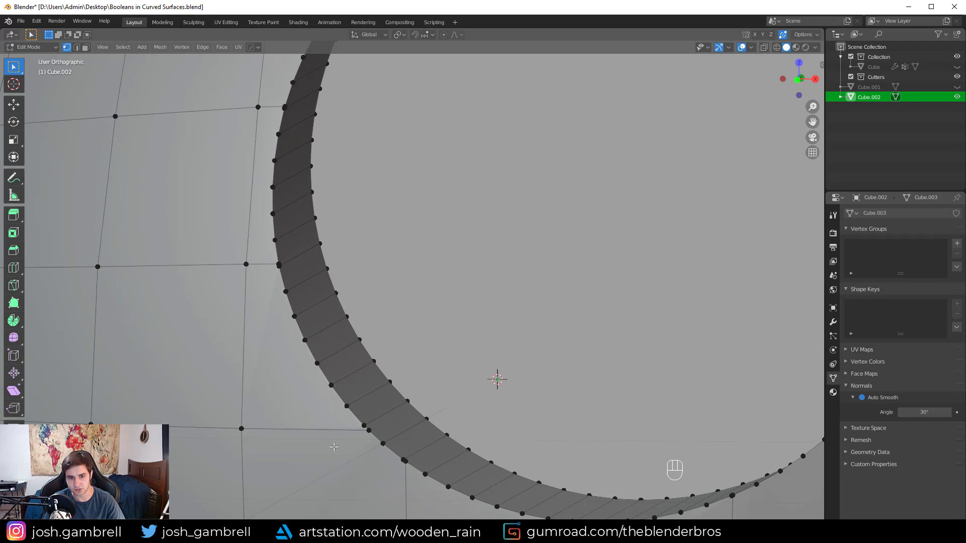
{"action": "key", "text": "g"}
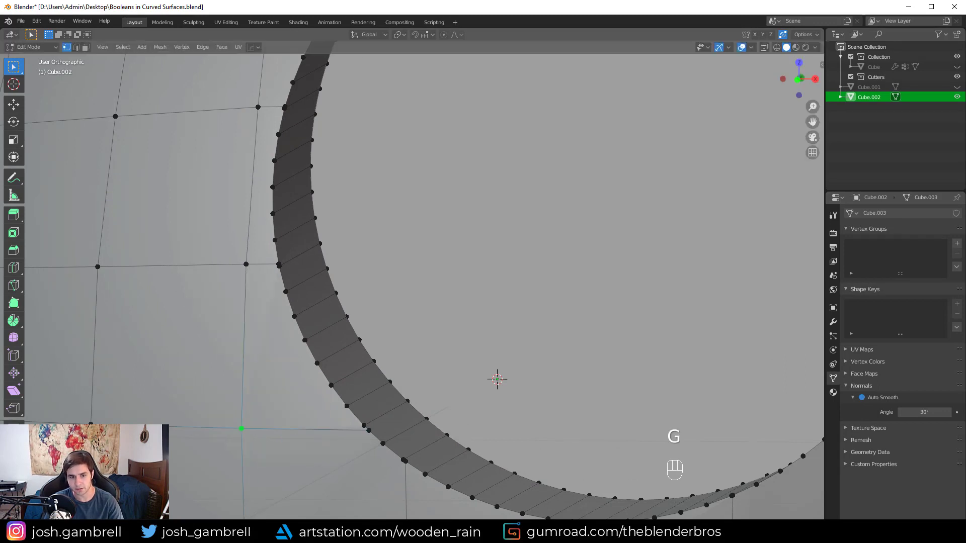
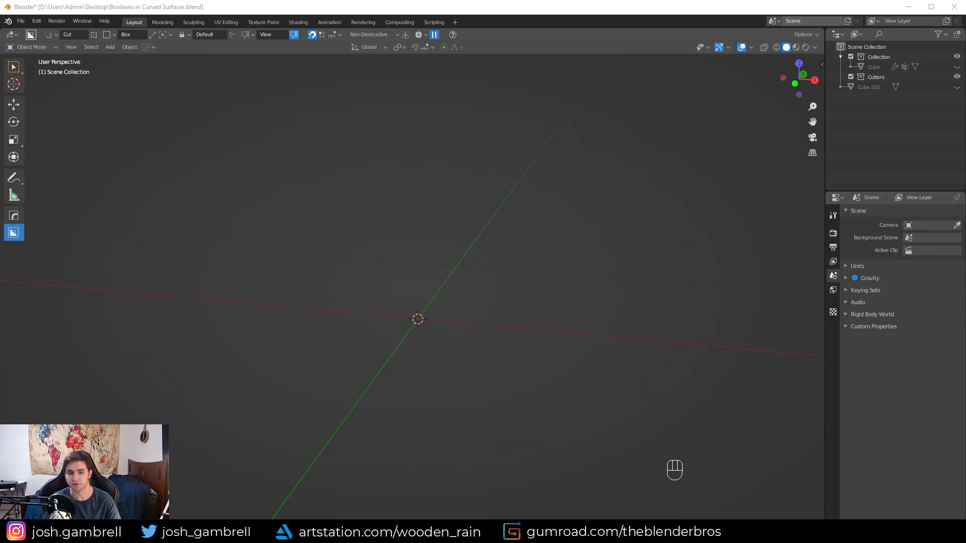
Step: Add a new cube to the empty scene
{"action": "left_click", "coordinate": [608, 123]}
{"action": "key", "text": "shift+a"}
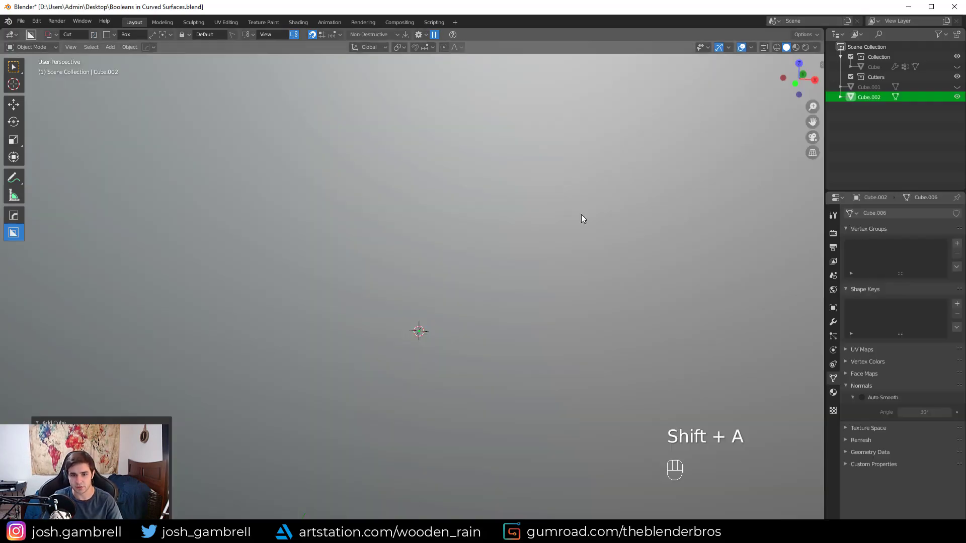
{"action": "left_click", "coordinate": [570, 216]}
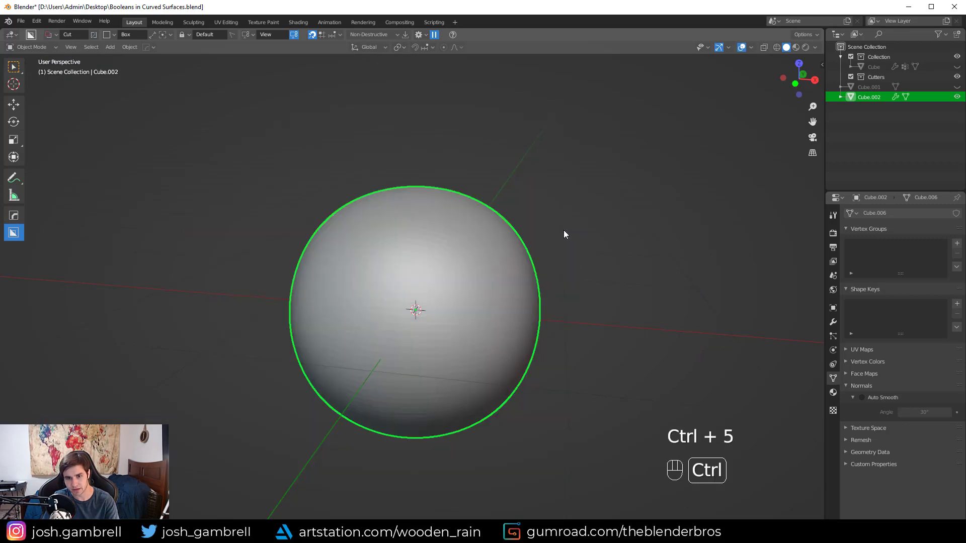
Step: Round the cube into a sphere with a level-5 Subdivision Surface modifier and apply it
{"action": "key", "text": "ctrl+5"}
{"action": "key", "text": "ctrl+4"}
{"action": "key", "text": "ctrl+5"}
{"action": "left_click", "coordinate": [832, 325]}
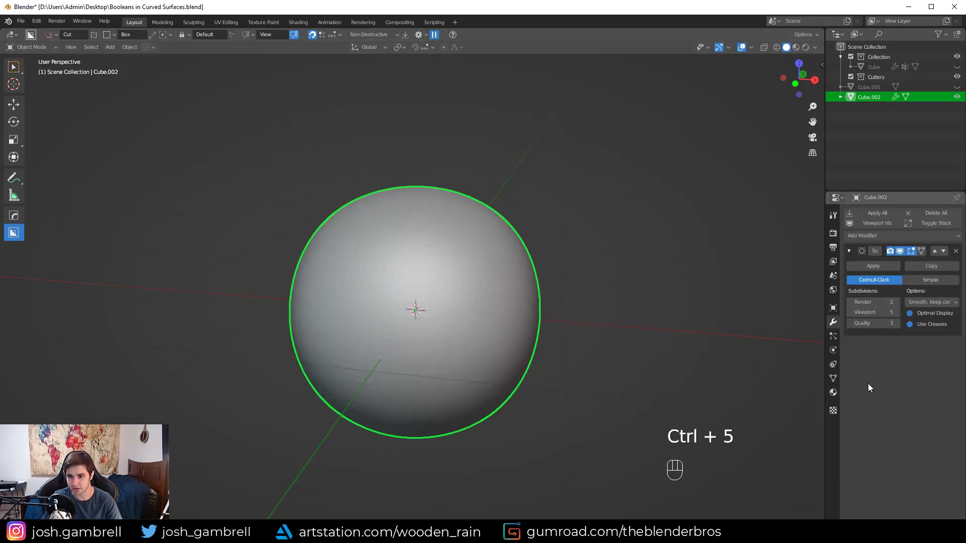
{"action": "left_click", "coordinate": [830, 379]}
{"action": "left_click", "coordinate": [859, 403]}
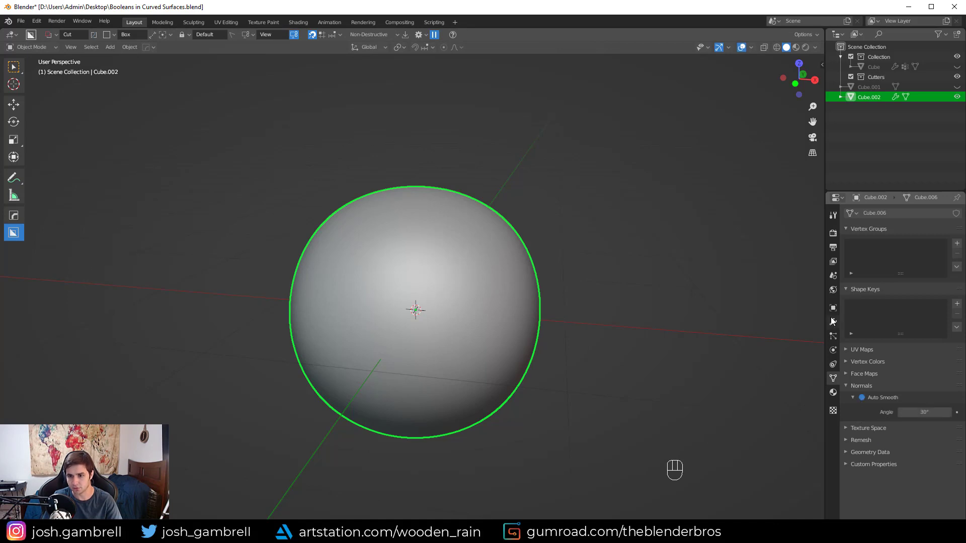
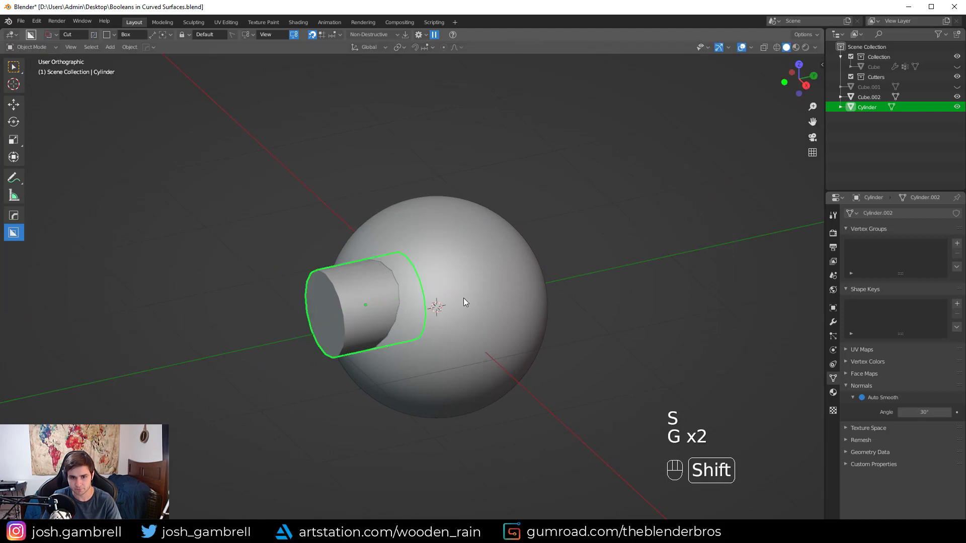
{"action": "key", "text": "ctrl+KP_Subtract"}
{"action": "left_click", "coordinate": [500, 298]}
{"action": "left_click", "coordinate": [835, 322]}
{"action": "left_click", "coordinate": [855, 249]}
{"action": "left_click", "coordinate": [864, 263]}
{"action": "left_click", "coordinate": [863, 274]}
{"action": "key", "text": "Delete"}
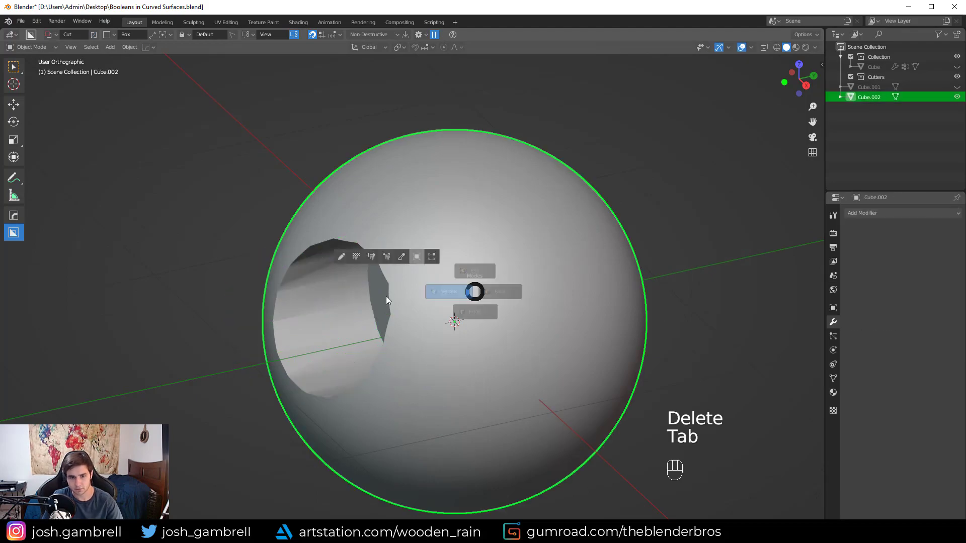
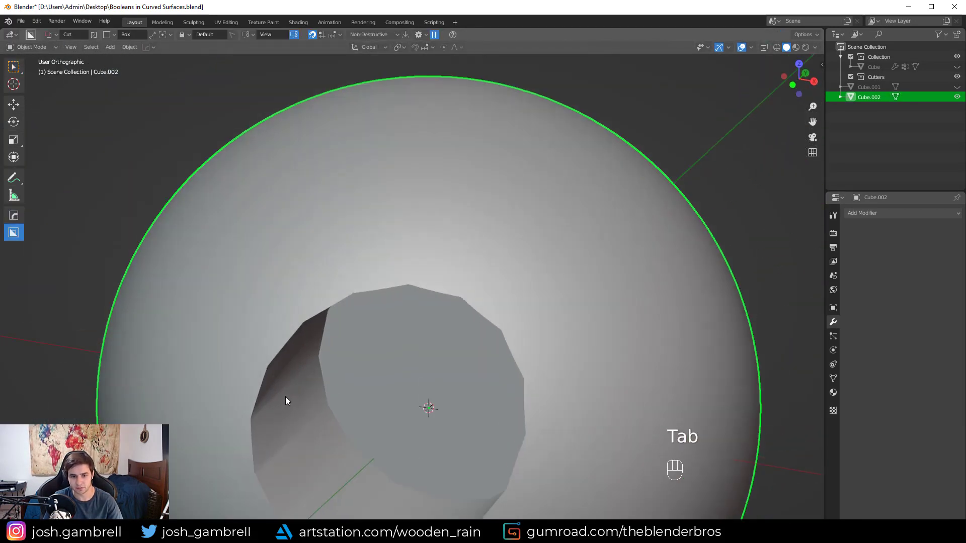
{"action": "left_click_drag", "start_coordinate": [315, 299], "coordinate": [353, 191]}
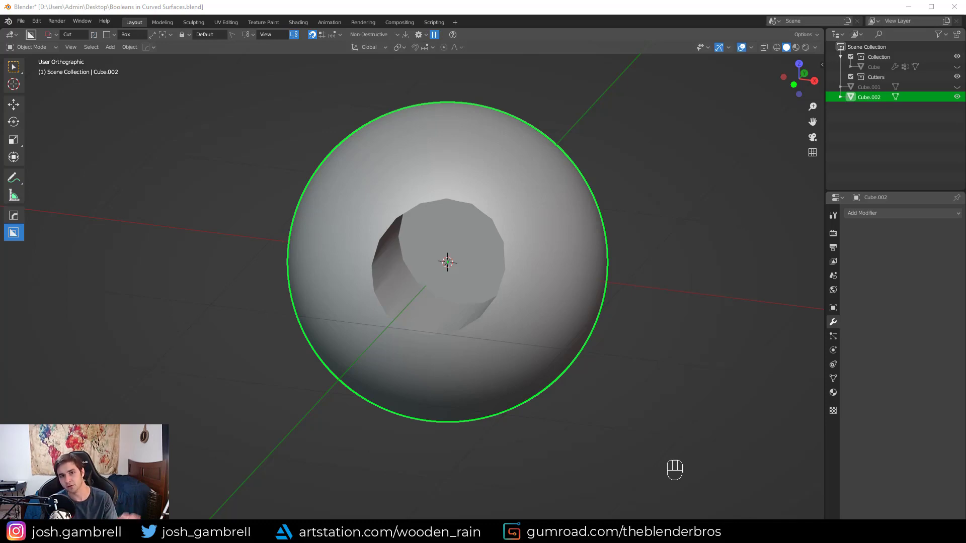
{"action": "left_click", "coordinate": [472, 224]}
Step: Delete the old sphere and add a new cube rounded with subdivision (Ctrl+3)
{"action": "key", "text": "Delete"}
{"action": "left_click", "coordinate": [476, 216]}
{"action": "key", "text": "shift+a"}
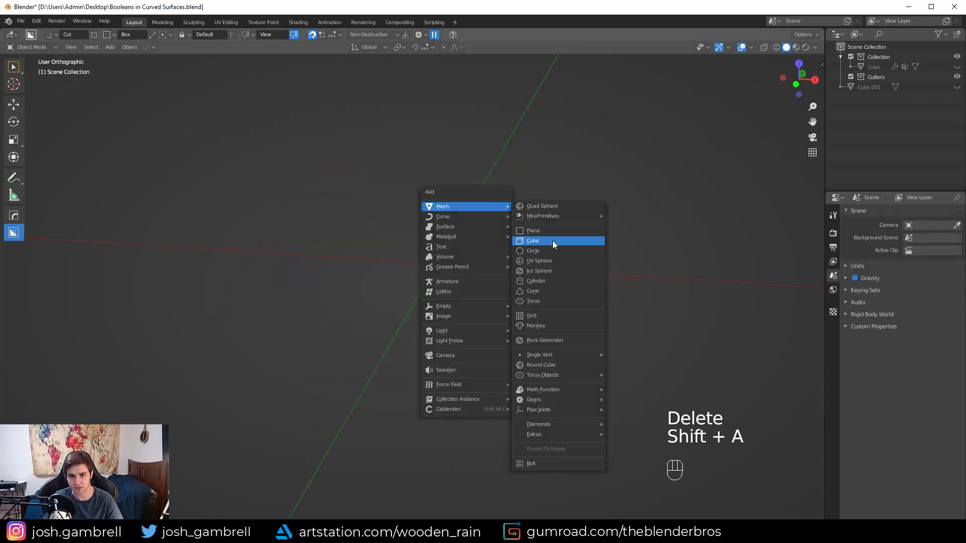
{"action": "left_click_drag", "start_coordinate": [560, 245], "coordinate": [532, 258]}
{"action": "left_click", "coordinate": [564, 245]}
{"action": "key", "text": "ctrl+2"}
{"action": "key", "text": "ctrl+3"}
Step: Set the sphere to Shade Smooth and check its mesh from the front view
{"action": "left_click", "coordinate": [869, 270]}
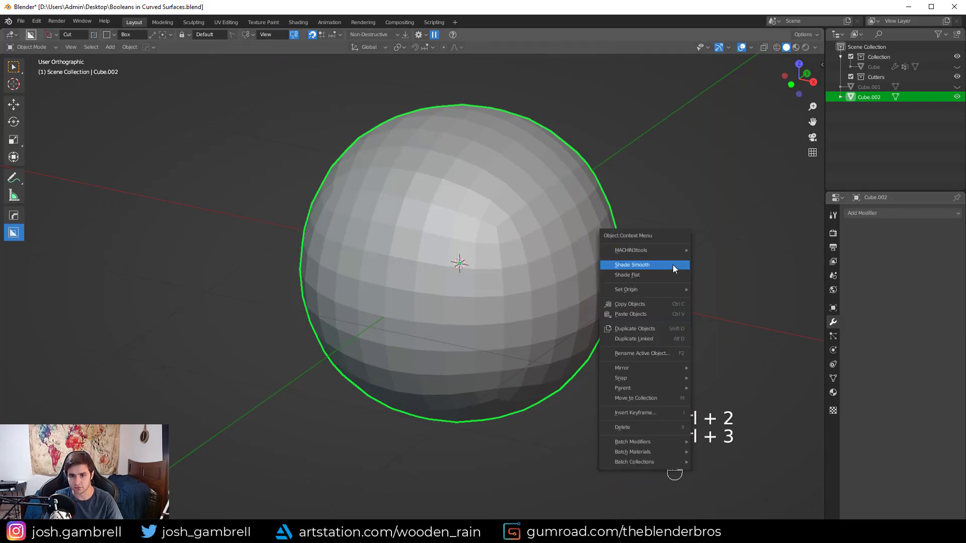
{"action": "left_click", "coordinate": [866, 398]}
{"action": "key", "text": "Tab"}
{"action": "left_click_drag", "start_coordinate": [445, 282], "coordinate": [486, 283]}
{"action": "key", "text": "KP_1"}
{"action": "key", "text": "Tab"}
{"action": "left_click_drag", "start_coordinate": [884, 220], "coordinate": [903, 267]}
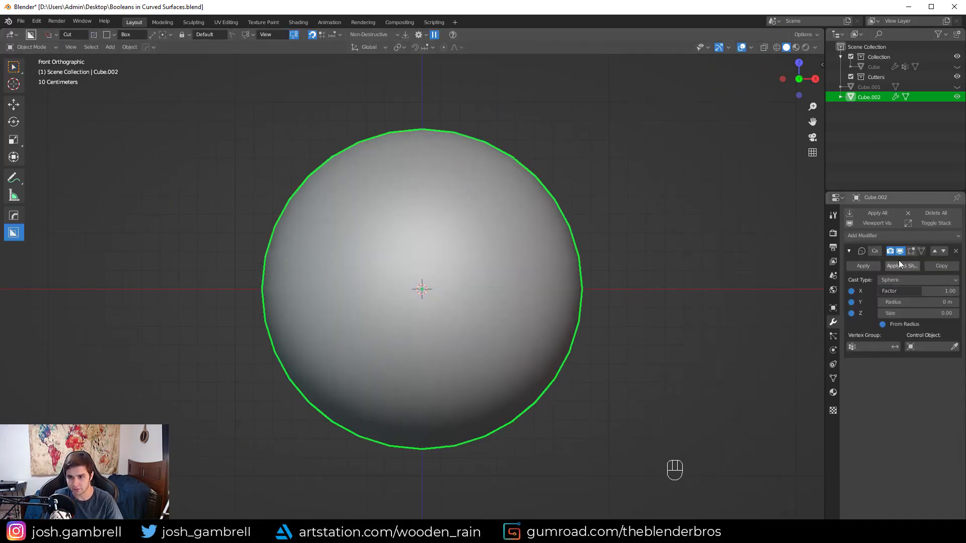
Step: Add a cylinder, shrink and move it onto the sphere's upper side, and cut it out as a boolean difference
{"action": "key", "text": "shift+a"}
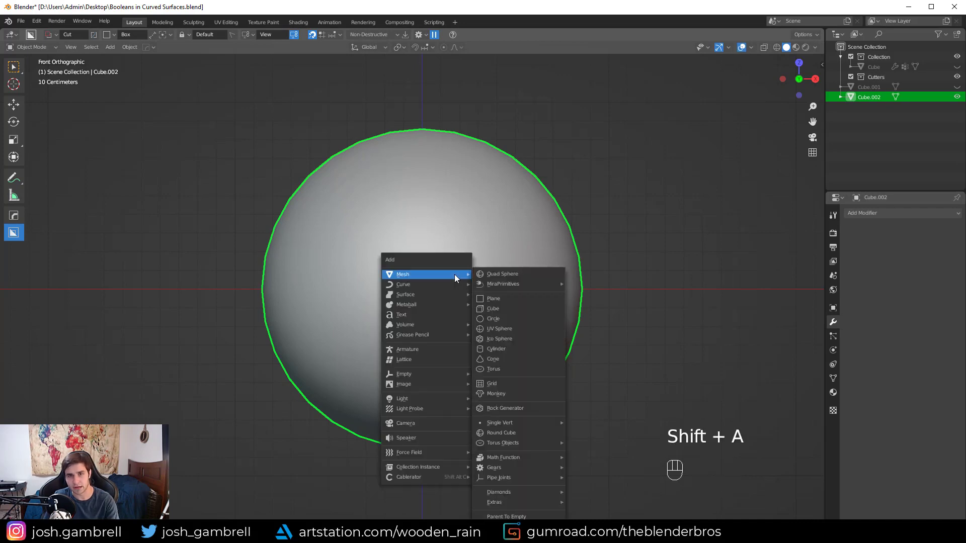
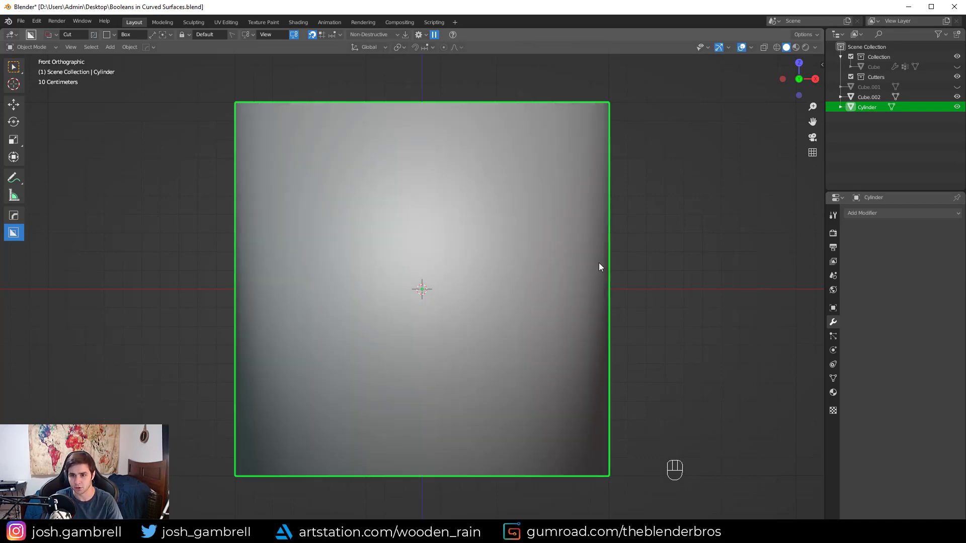
{"action": "left_click", "coordinate": [867, 398]}
{"action": "key", "text": "r"}
{"action": "key", "text": "s"}
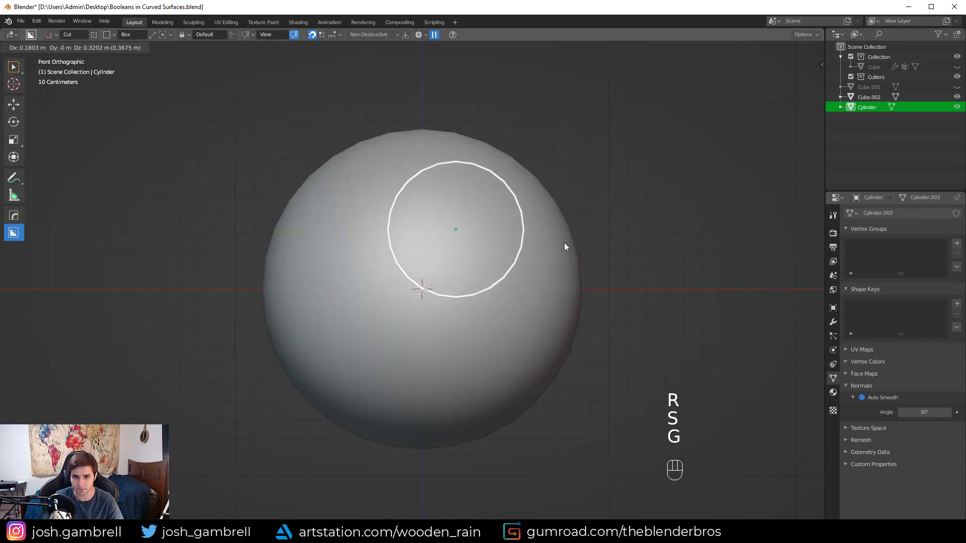
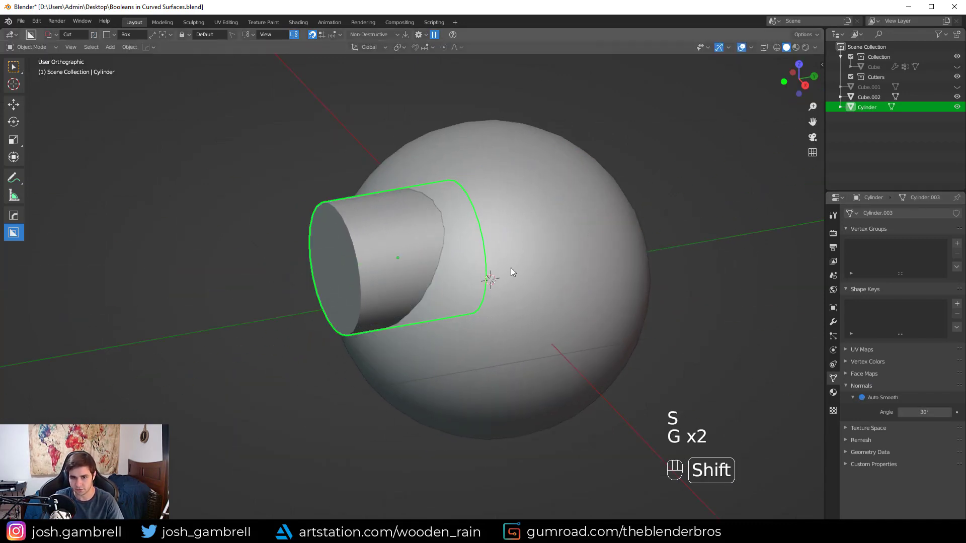
{"action": "key", "text": "ctrl+KP_Subtract"}
{"action": "left_click", "coordinate": [522, 263]}
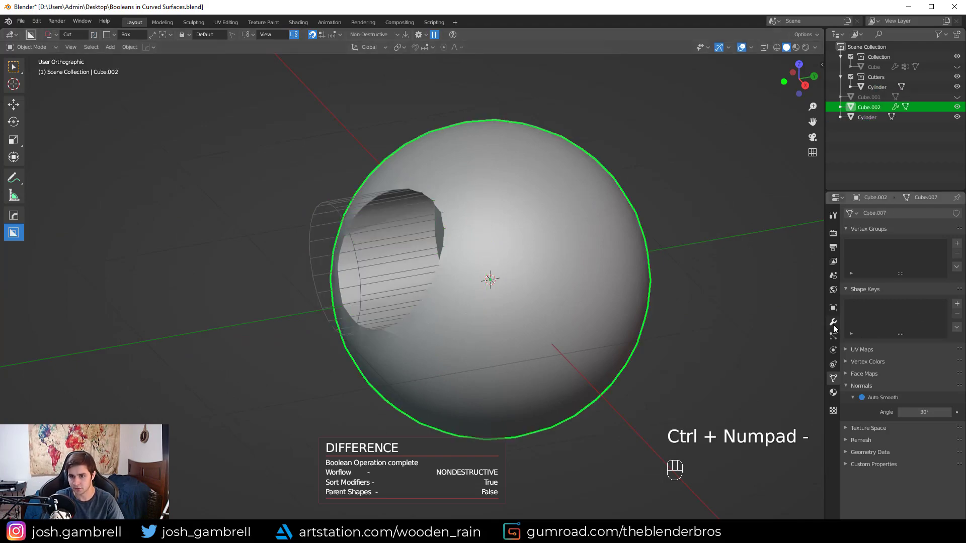
Step: Apply the boolean cut and delete the cylinder cutter
{"action": "left_click", "coordinate": [839, 323]}
{"action": "left_click_drag", "start_coordinate": [856, 251], "coordinate": [866, 258]}
{"action": "left_click", "coordinate": [884, 267]}
{"action": "left_click", "coordinate": [395, 248]}
{"action": "key", "text": "Delete"}
Step: Inspect the dense edges around the cut hole in Edit Mode
{"action": "left_click", "coordinate": [539, 256]}
{"action": "key", "text": "Tab"}
{"action": "left_click_drag", "start_coordinate": [387, 256], "coordinate": [482, 255]}
{"action": "key", "text": "alt+a"}
{"action": "left_click", "coordinate": [428, 269]}
{"action": "left_click_drag", "start_coordinate": [413, 236], "coordinate": [393, 355]}
{"action": "left_click", "coordinate": [392, 355]}
{"action": "left_click_drag", "start_coordinate": [382, 266], "coordinate": [378, 252]}
{"action": "key", "text": "Tab"}
{"action": "left_click_drag", "start_coordinate": [559, 219], "coordinate": [547, 215]}
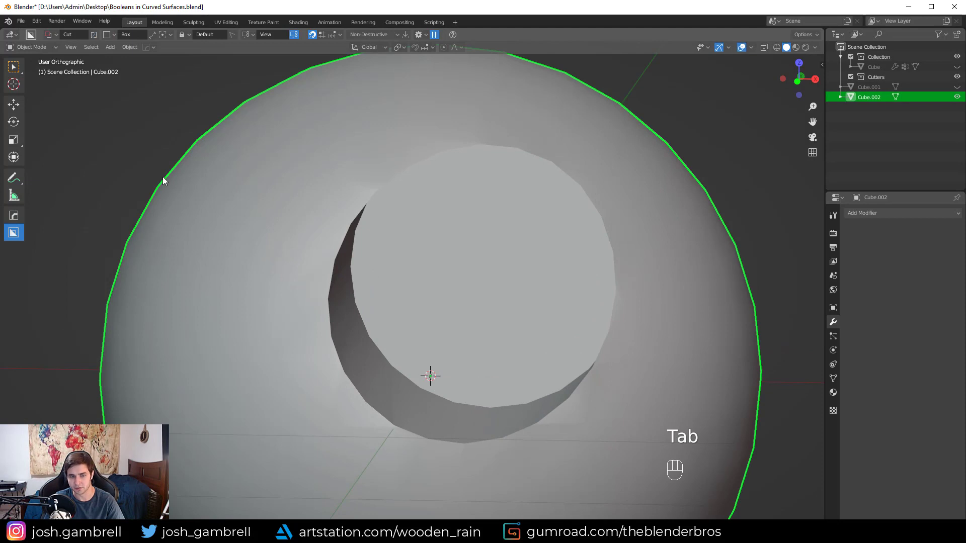
Step: Delete the holed sphere and rebuild a cube sphere with a Subdivision Surface modifier (Ctrl+4)
{"action": "left_click", "coordinate": [612, 168]}
{"action": "key", "text": "Delete"}
{"action": "left_click", "coordinate": [598, 171]}
{"action": "left_click", "coordinate": [568, 197]}
{"action": "key", "text": "shift+a"}
{"action": "key", "text": "ctrl+4"}
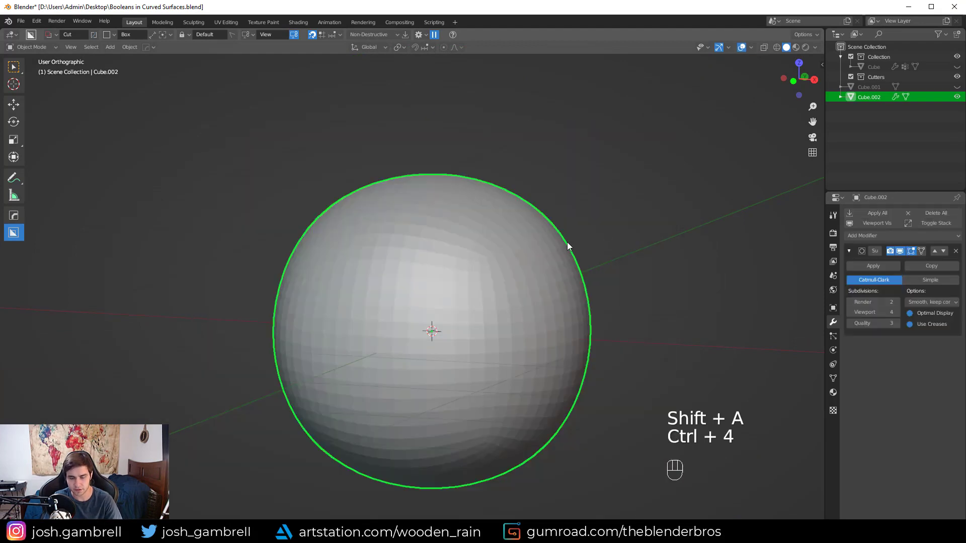
Step: Raise the subdivision to level 5, then delete the sphere to empty the scene
{"action": "key", "text": "ctrl+5"}
{"action": "left_click_drag", "start_coordinate": [566, 257], "coordinate": [510, 274]}
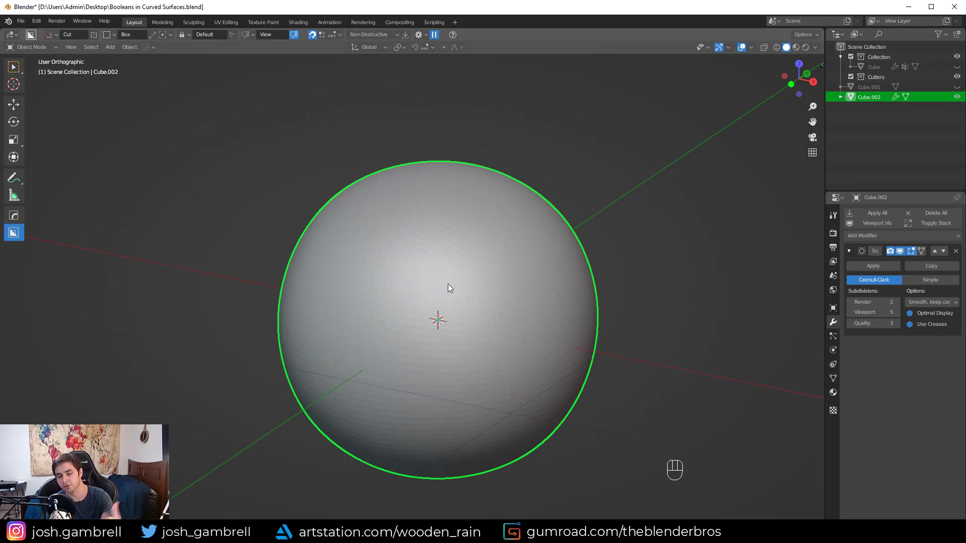
{"action": "key", "text": "Delete"}
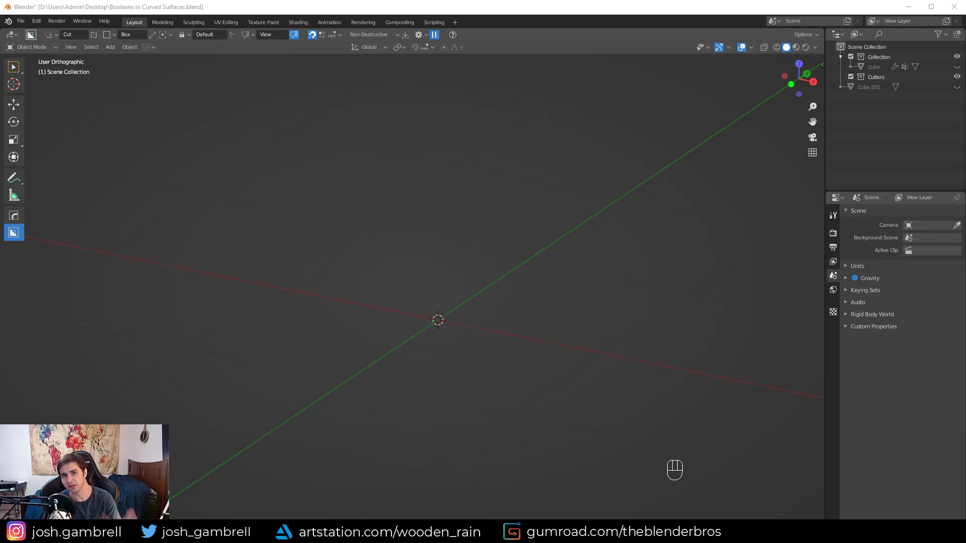
Step: Unhide the original Cube sphere, inspect its beveled-hole topology in Edit Mode, and return to Object Mode
{"action": "middle_click", "coordinate": [473, 159]}
{"action": "key", "text": "KP_5"}
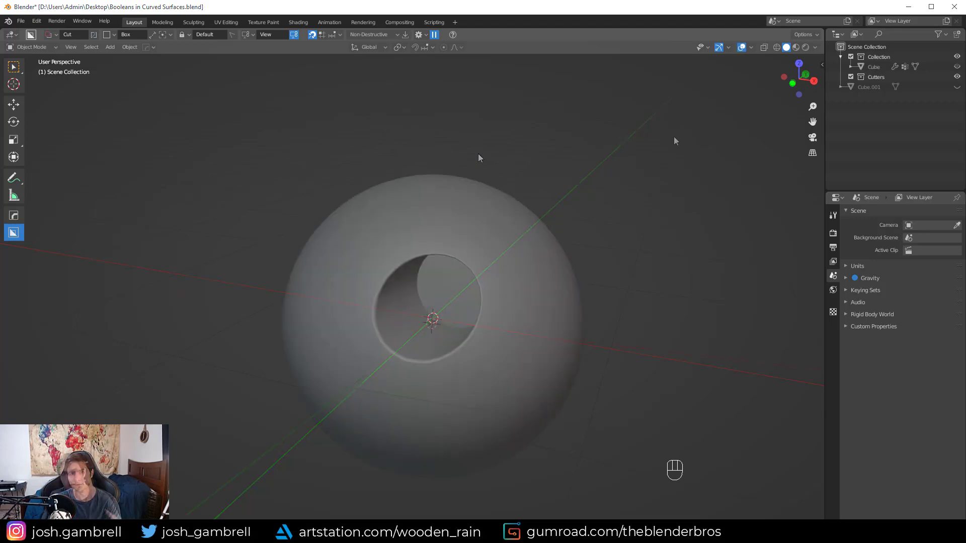
{"action": "left_click_drag", "start_coordinate": [638, 169], "coordinate": [627, 177]}
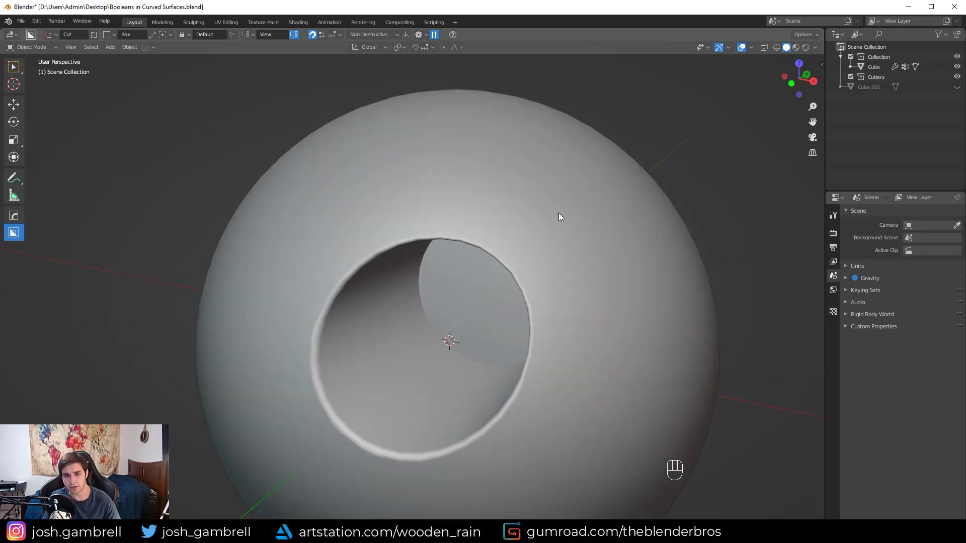
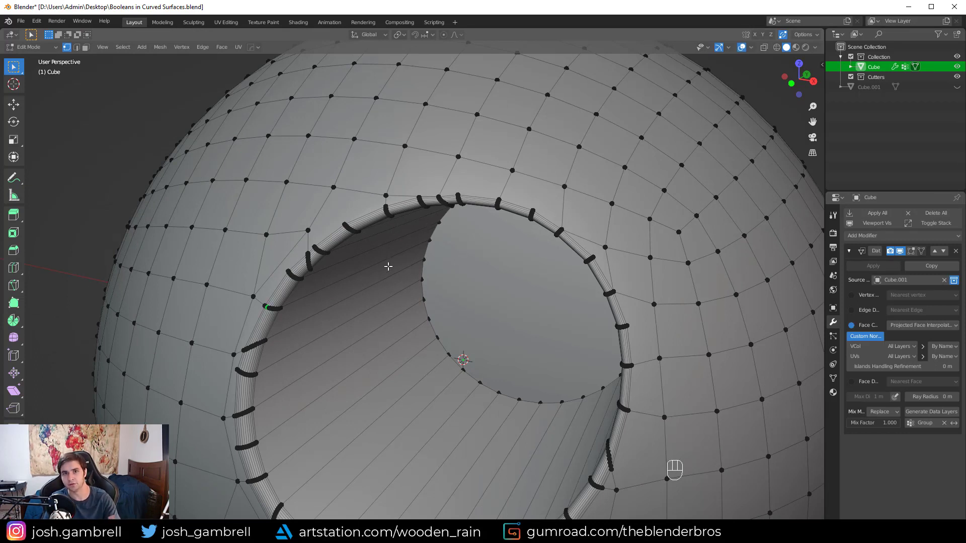
{"action": "key", "text": "alt+a"}
{"action": "key", "text": "Tab"}
{"action": "key", "text": "alt+a"}
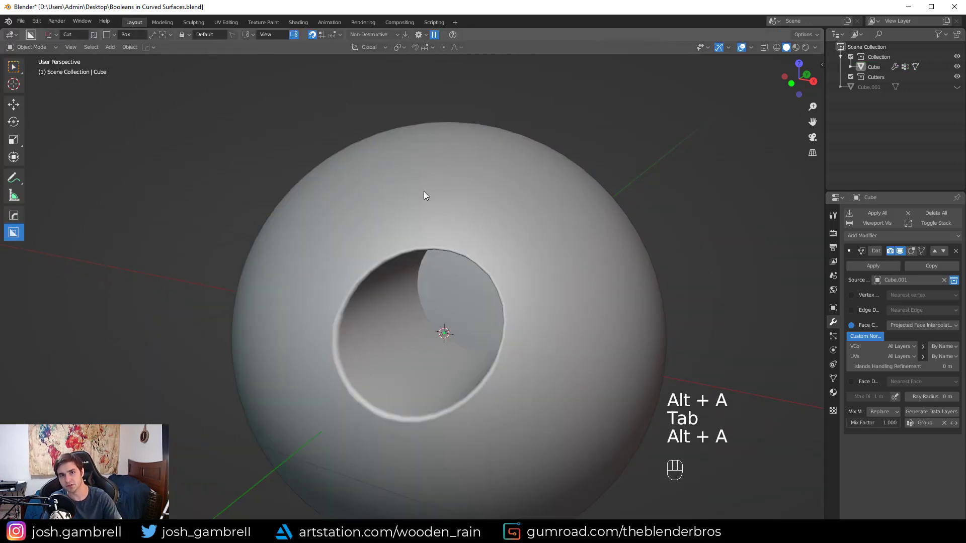